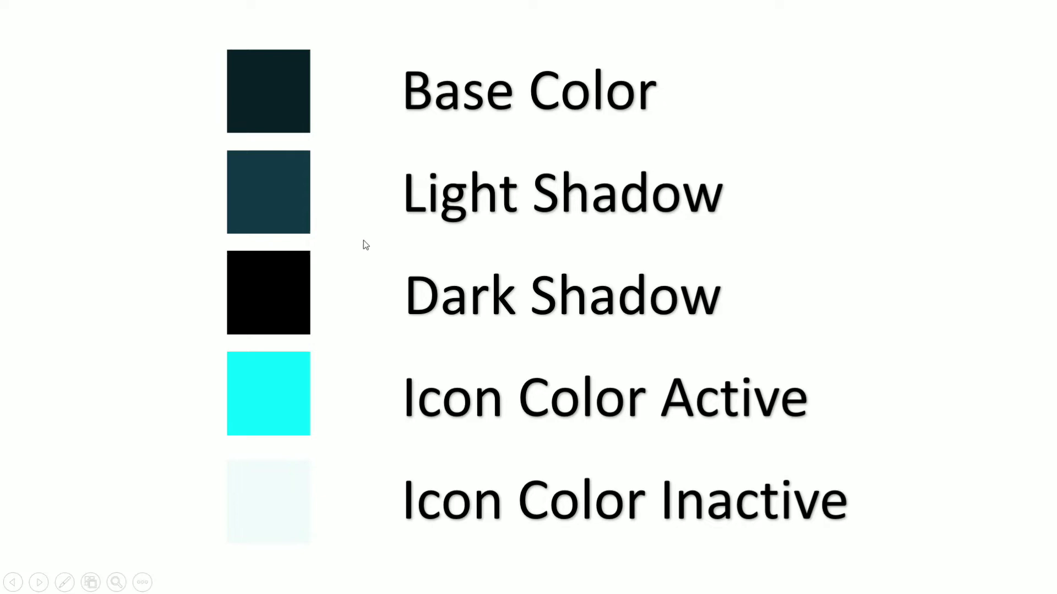
Leave the palette slide show and select the colour swatch squares for copying.
key(Escape)
double_click(400, 468)
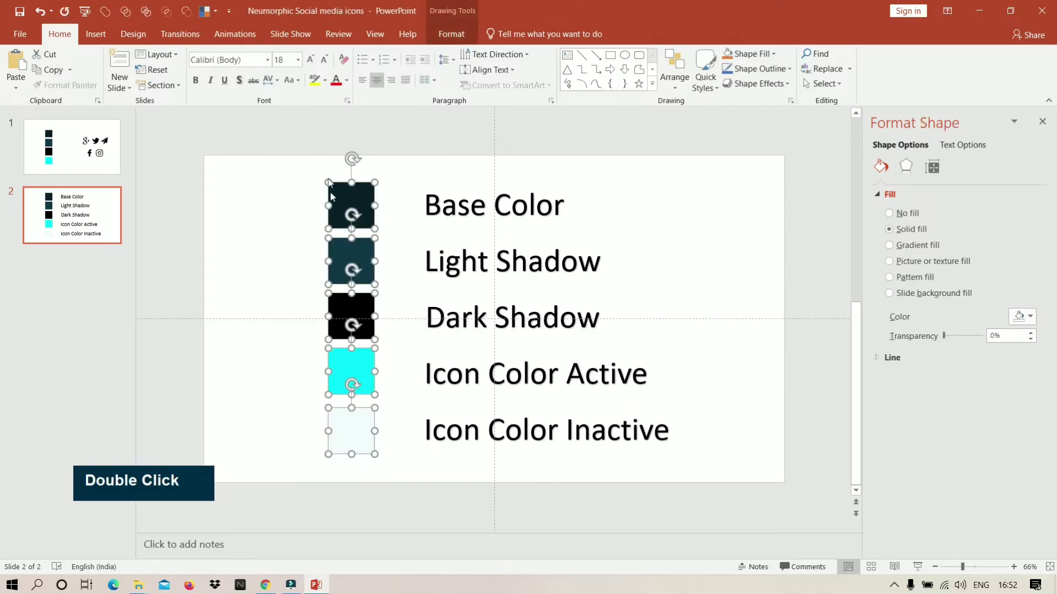
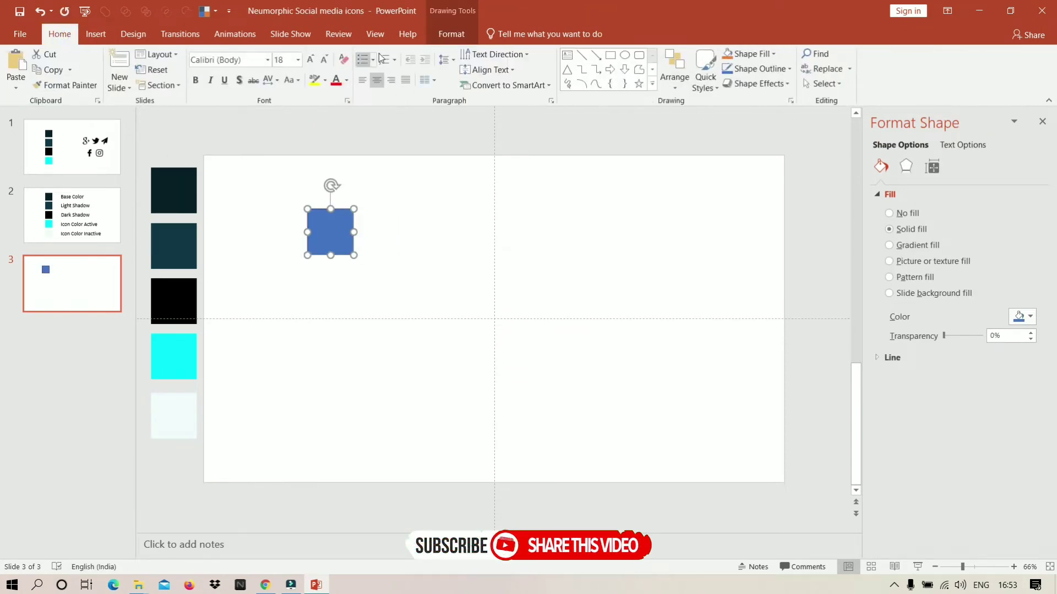
Select a square and bring up its shadow settings in Format Shape.
click(335, 240)
click(339, 356)
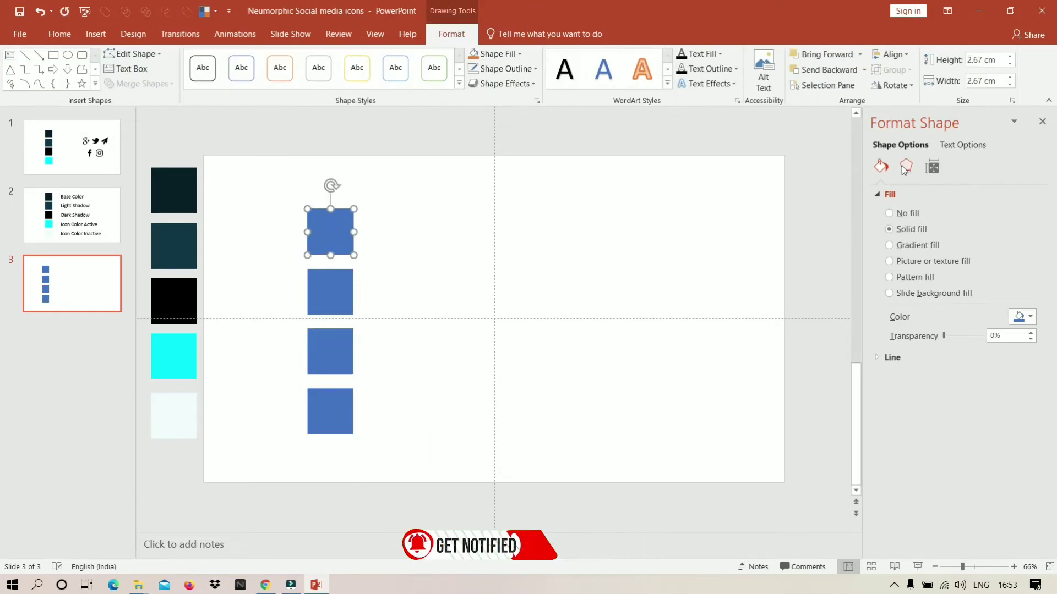
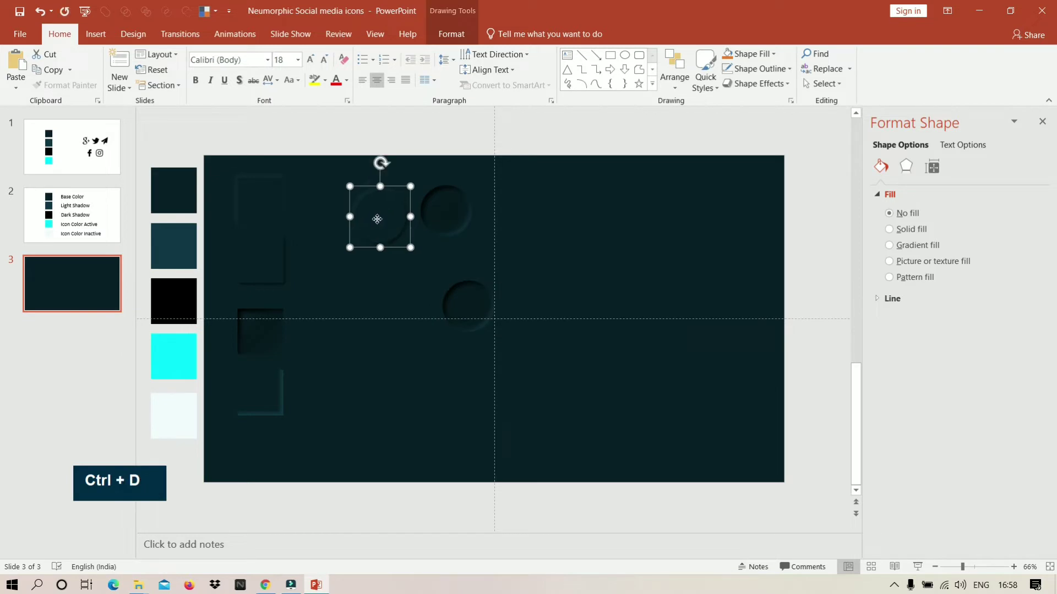
Duplicate the inset circle with Ctrl+D into a row of four identical circles.
right_click(377, 292)
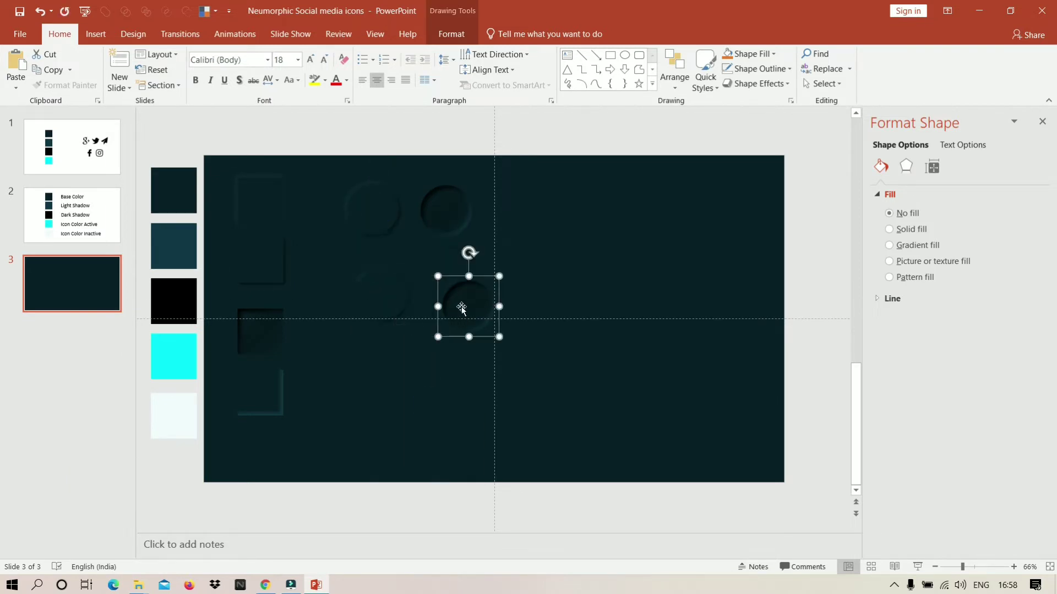
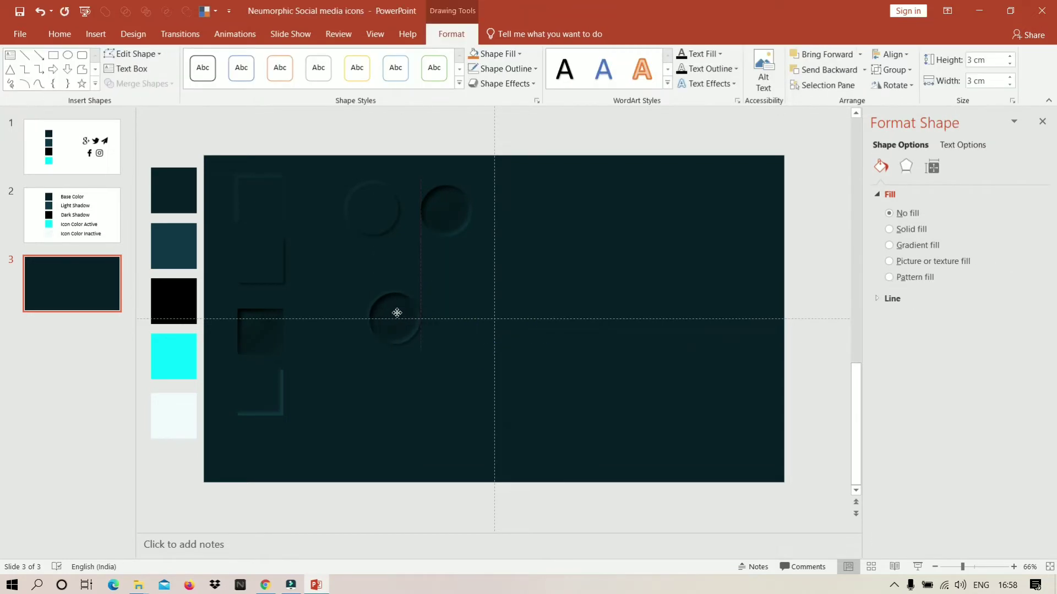
right_click(398, 315)
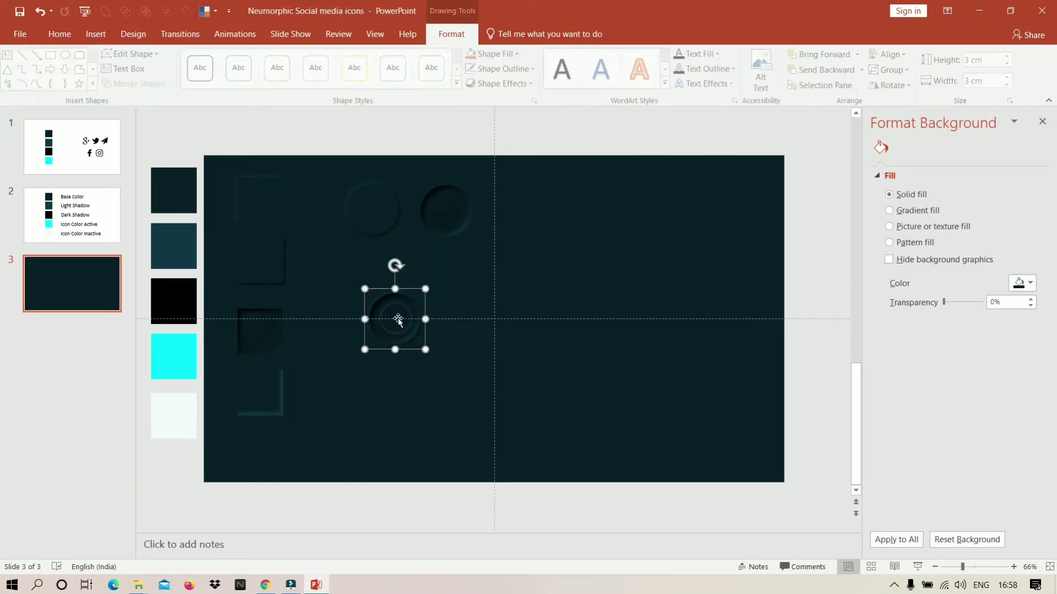
key(ctrl+d)
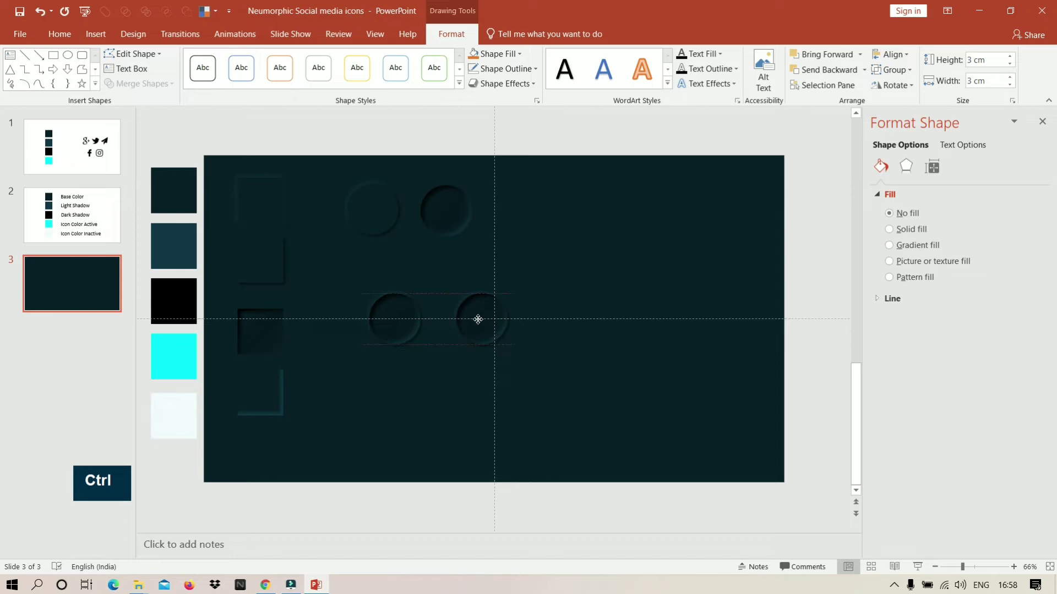
key(ctrl+d)
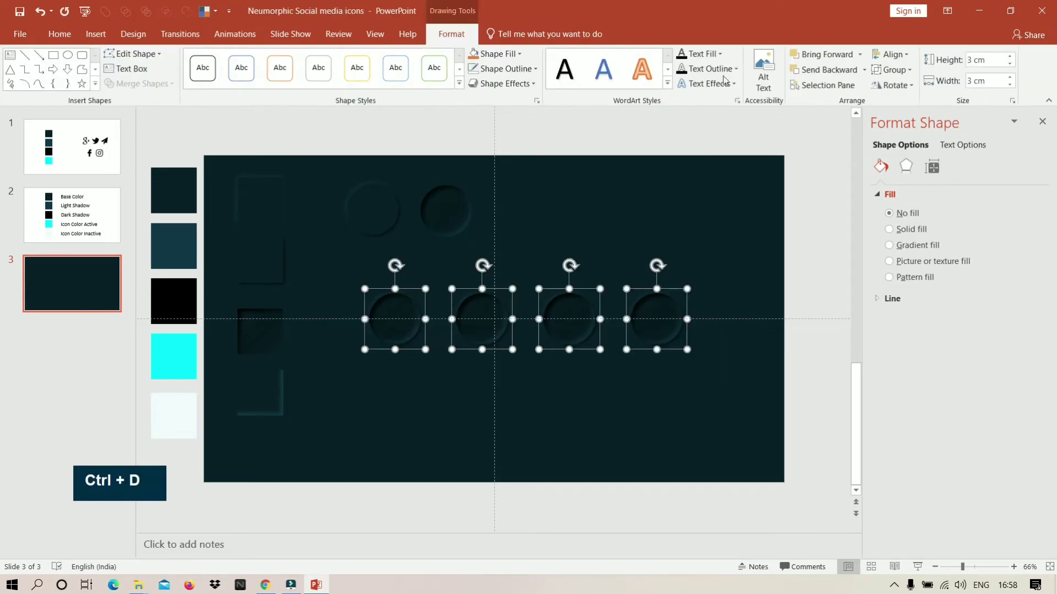
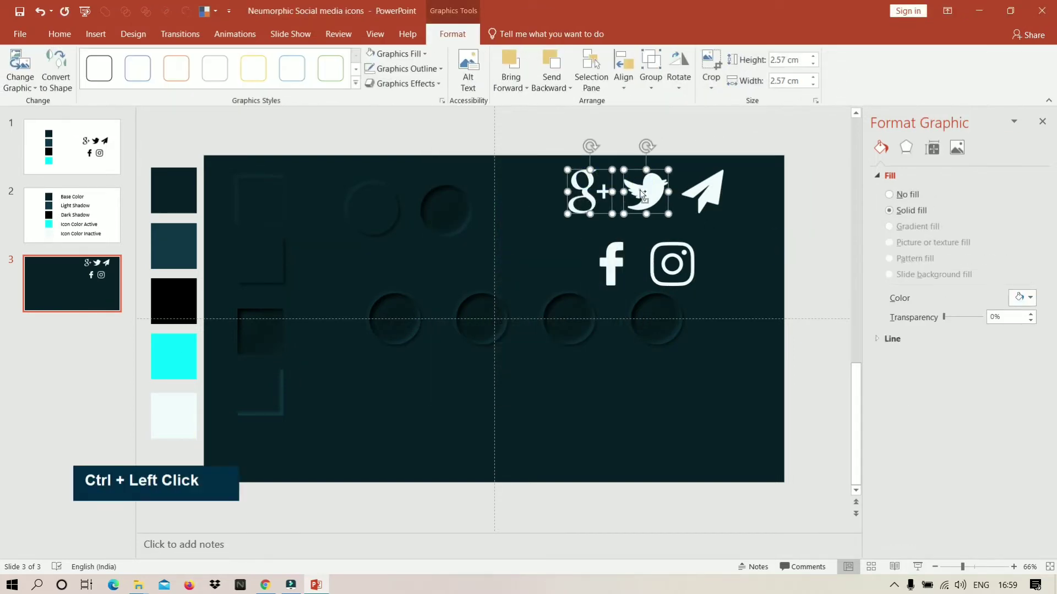
Set the selected social icons' height to 1.5 so they fit the circles.
double_click(694, 264)
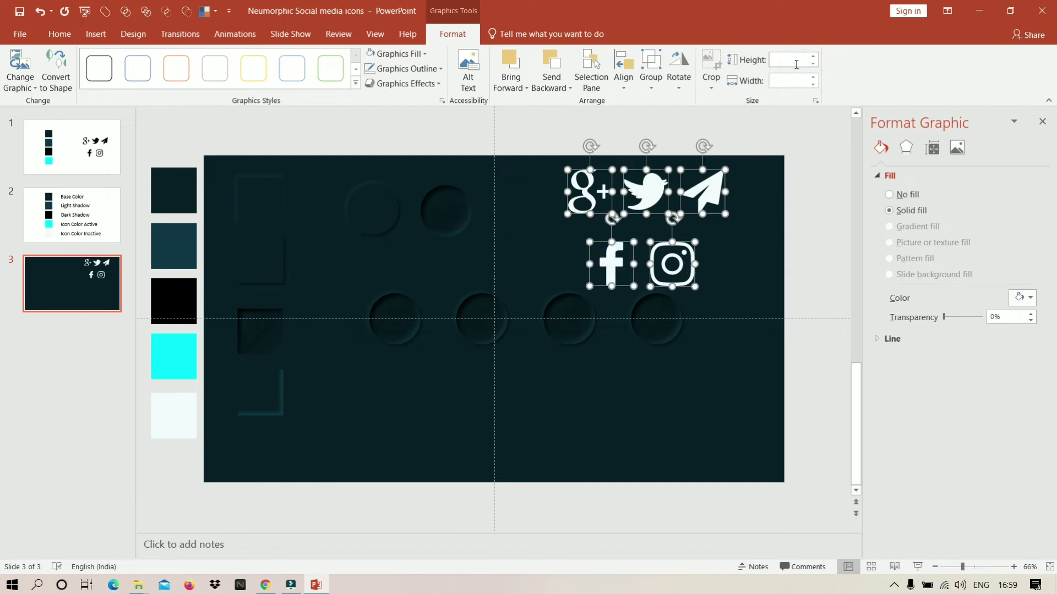
key(1)
text(., 1)
key(5)
key(Tab)
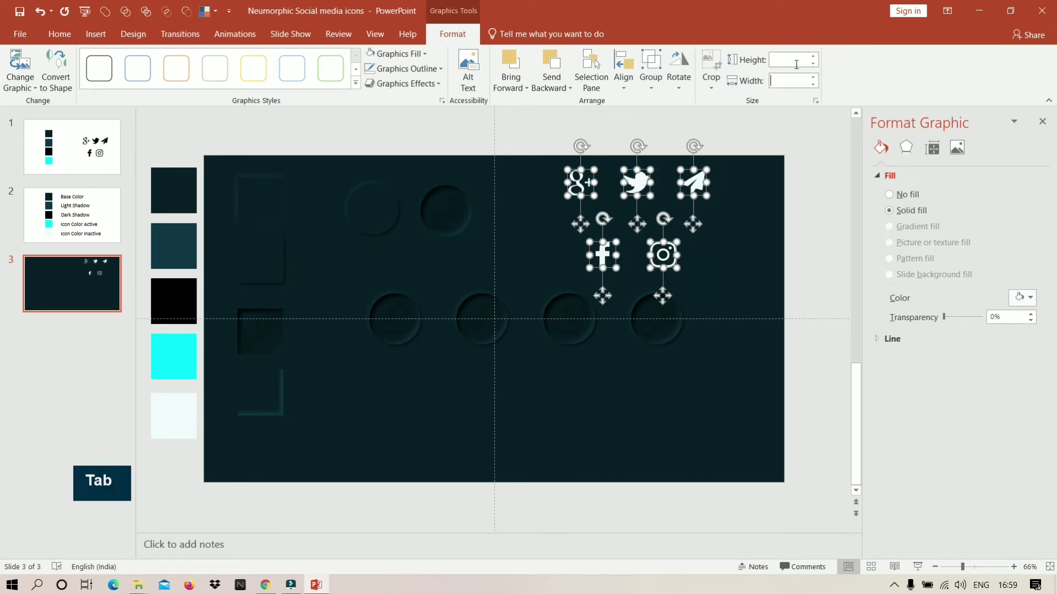
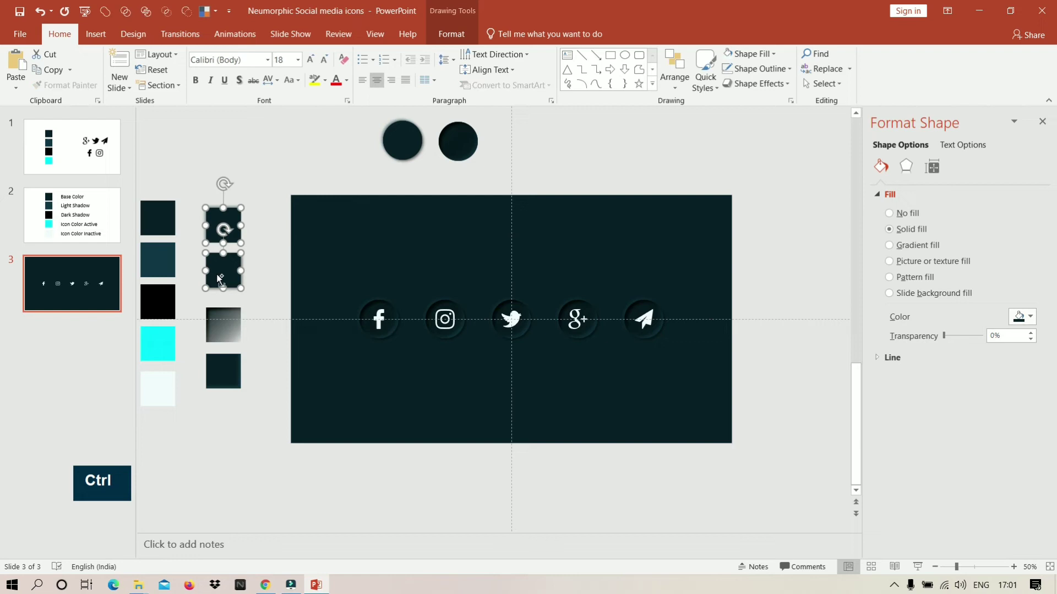
Duplicate a shadowed shape to start the raised rounded bar behind the circles.
key(ctrl+d)
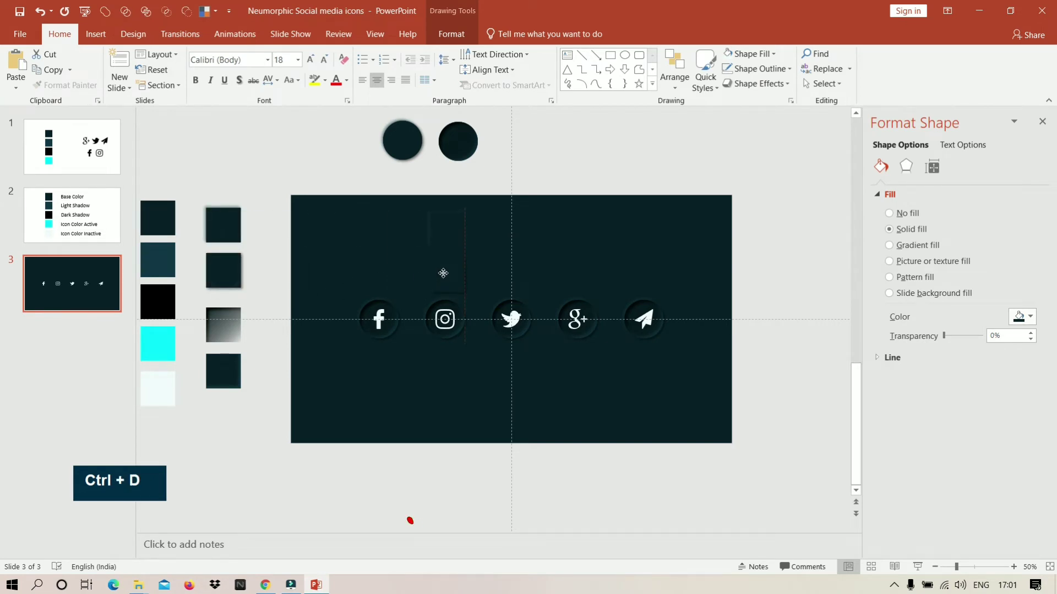
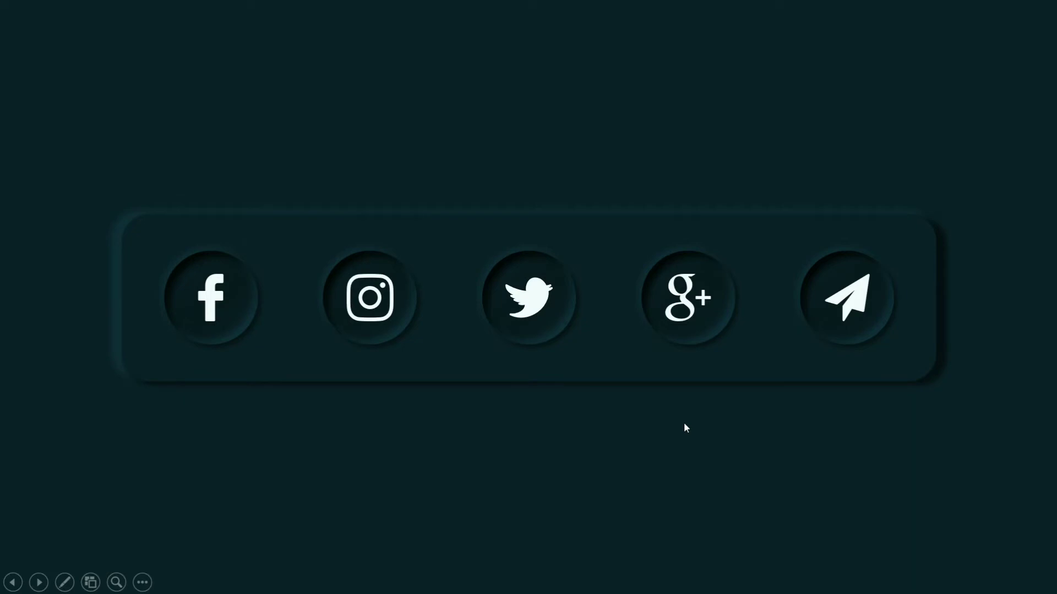
Leave the preview and hide the social icons behind the bar's inset circles.
key(Escape)
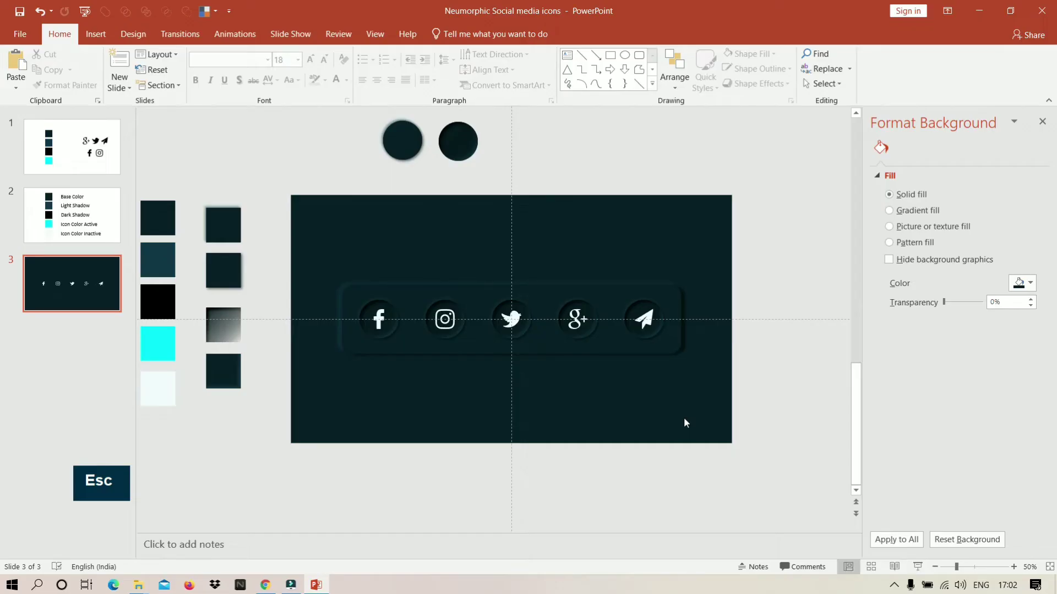
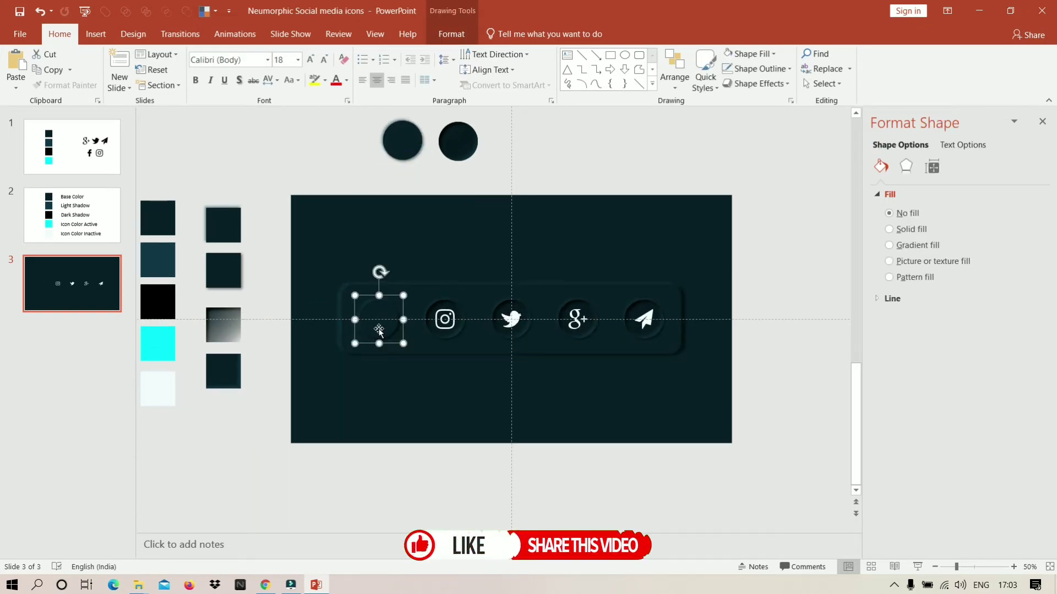
key(ctrl+d)
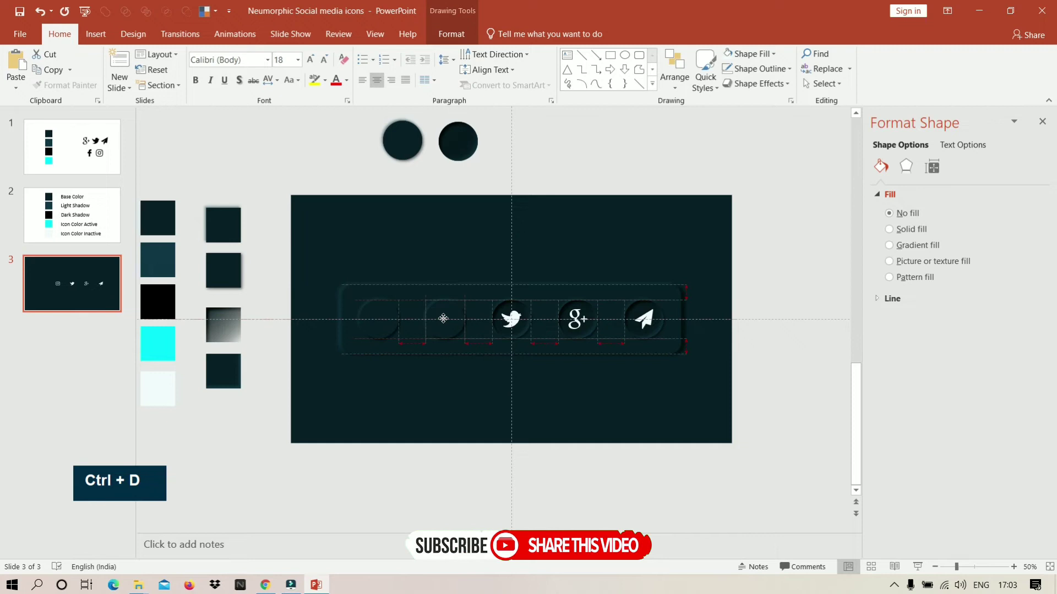
key(ctrl+d)
key(ctrl+d)
Hide the last icon, then select all five icon graphics in the Selection Pane.
key(ctrl+d)
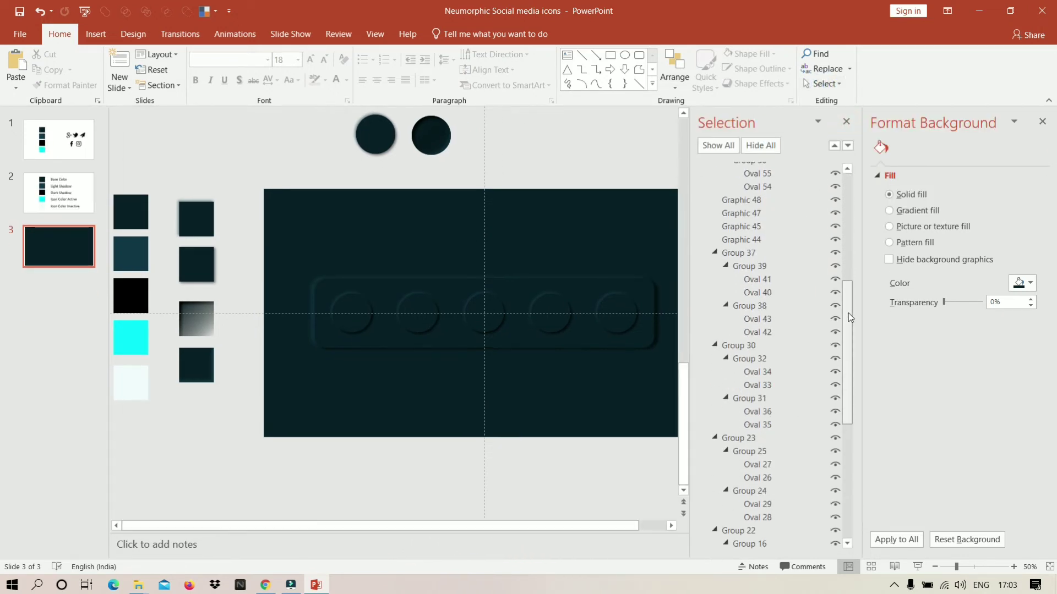
click(784, 213)
click(783, 226)
click(782, 239)
scroll(down, 3)
scroll(up, 3)
click(779, 381)
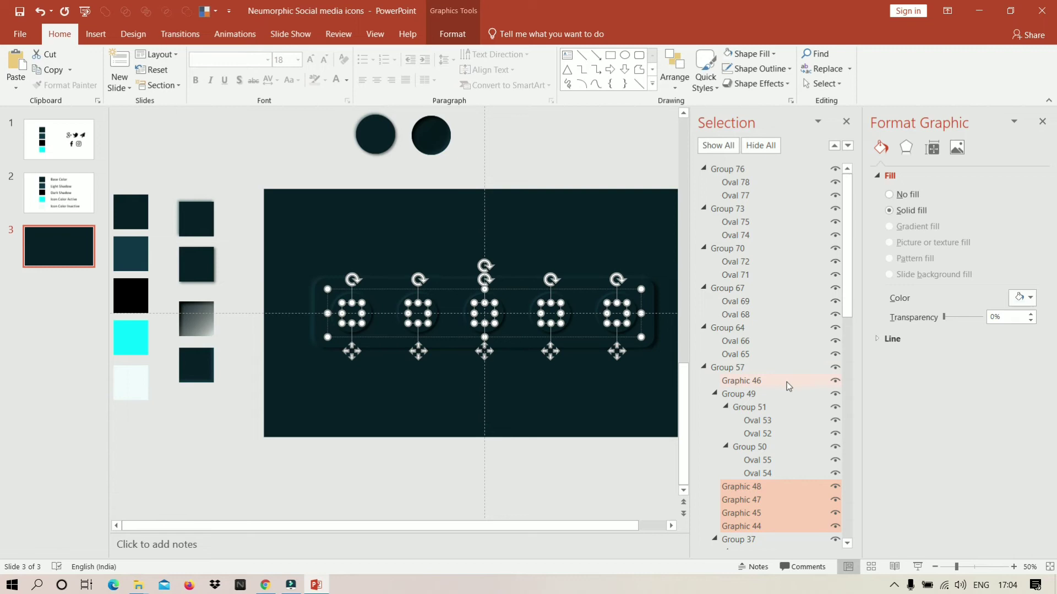
right_click(790, 384)
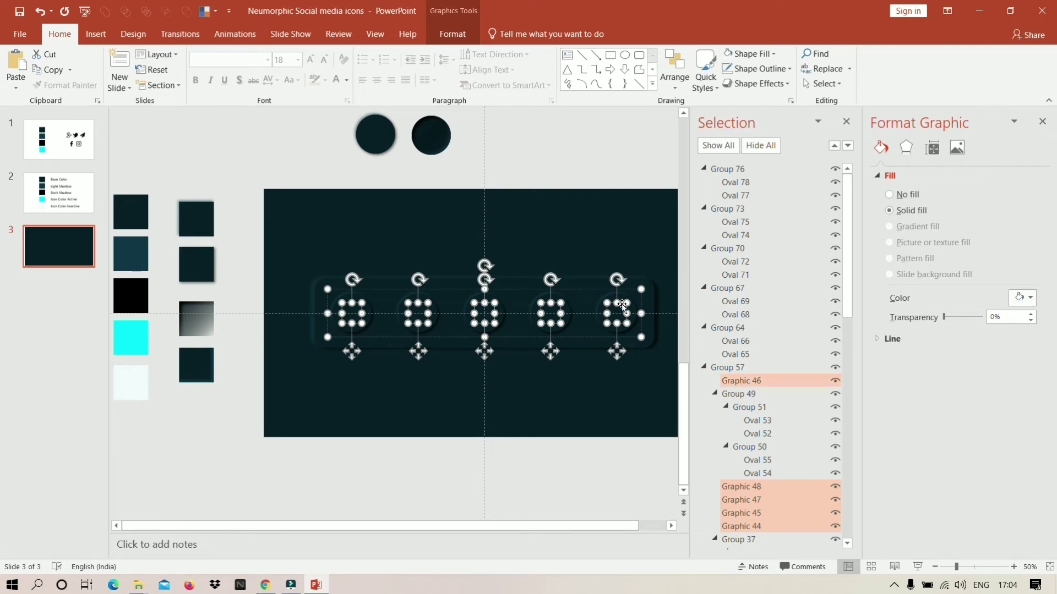
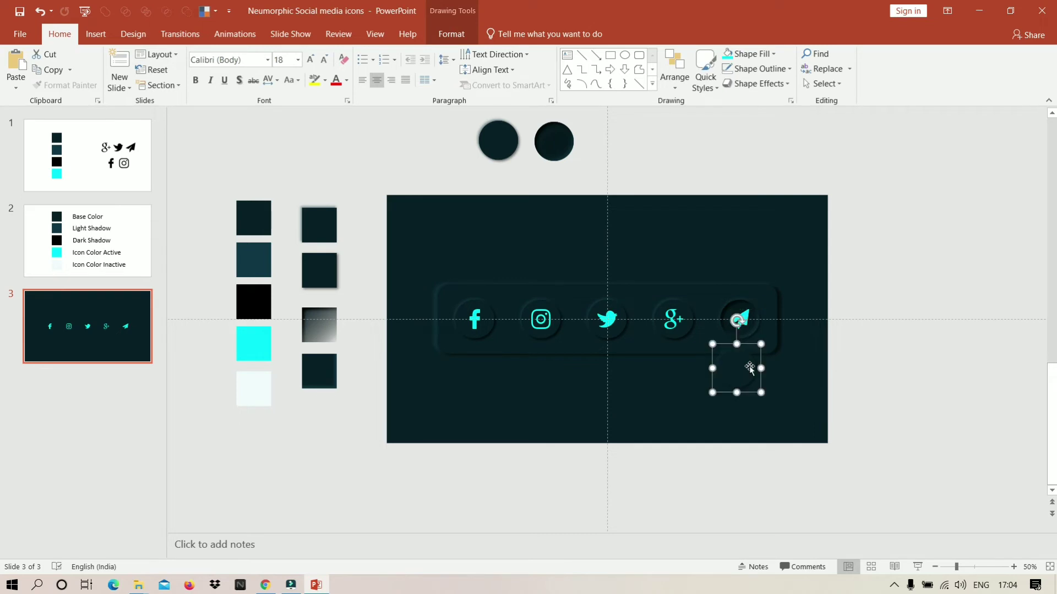
Undo to remove the stray square beneath the paper-plane icon.
key(ctrl+z)
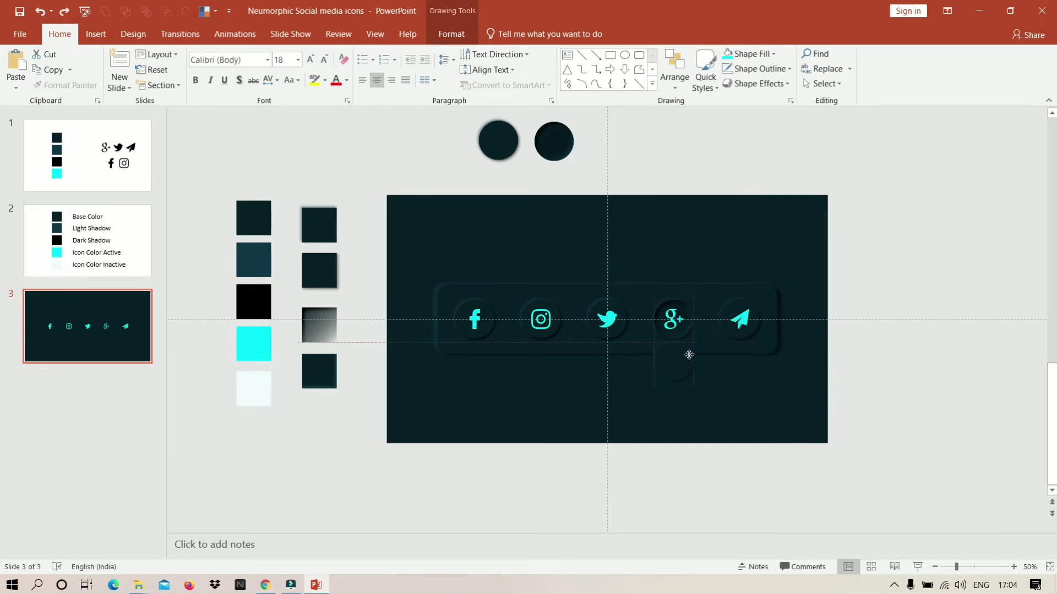
key(ctrl+z)
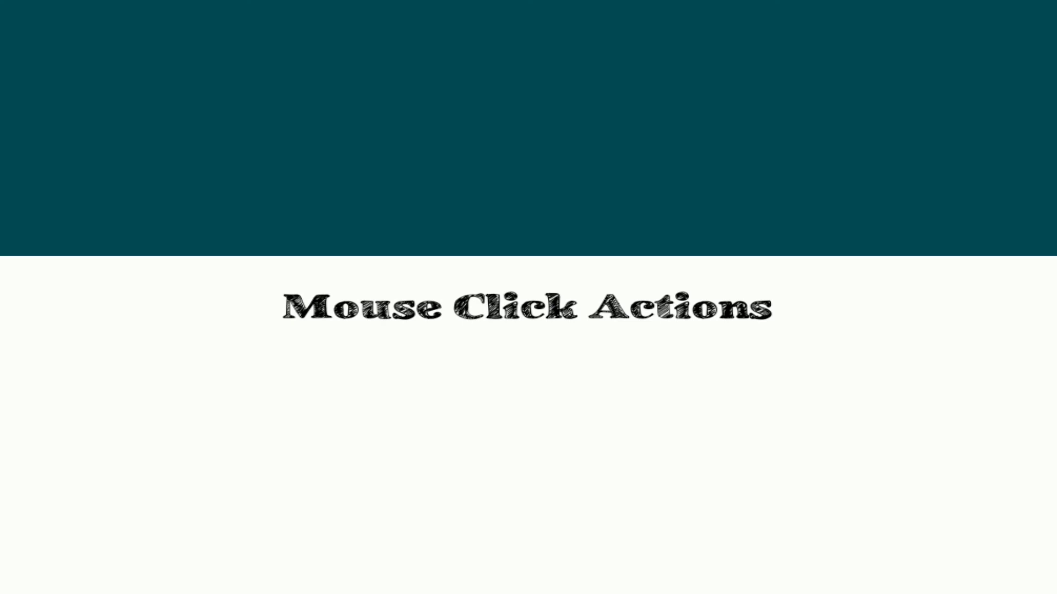
Bring up click-action options for the Facebook and Instagram icons in the bar.
double_click(788, 396)
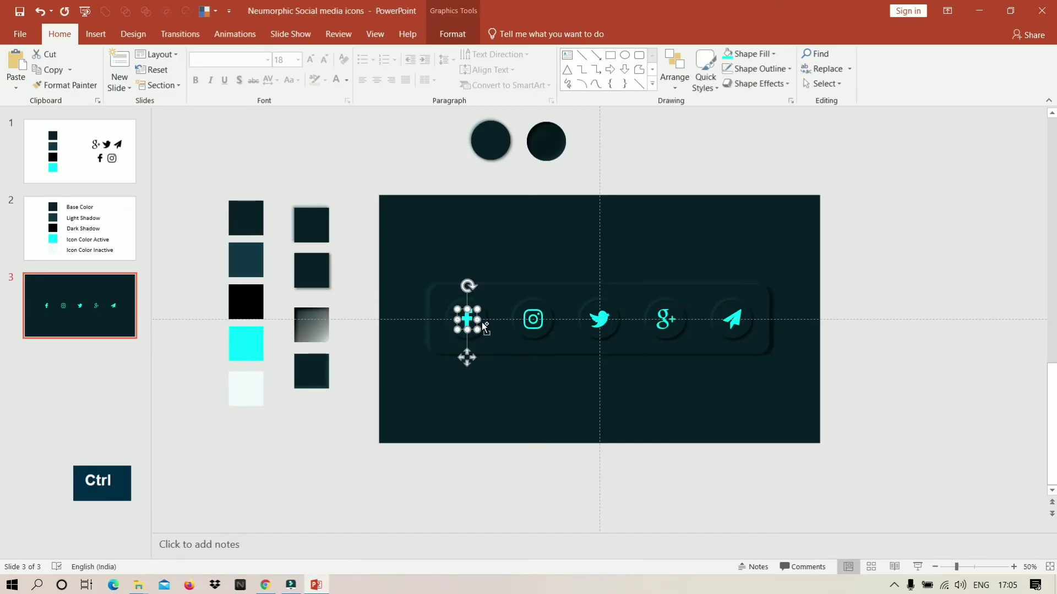
click(485, 324)
right_click(483, 324)
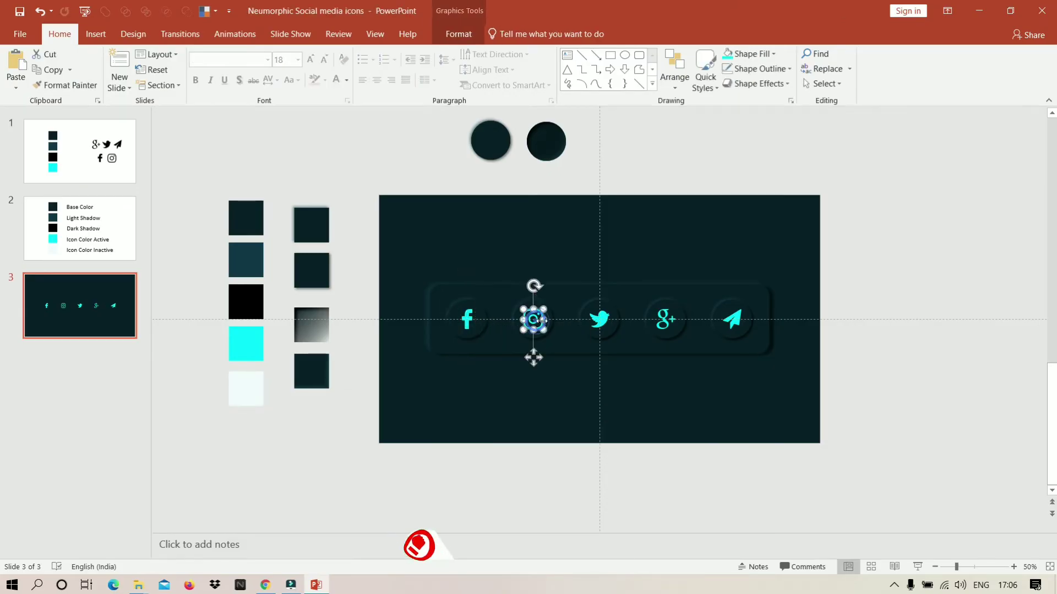
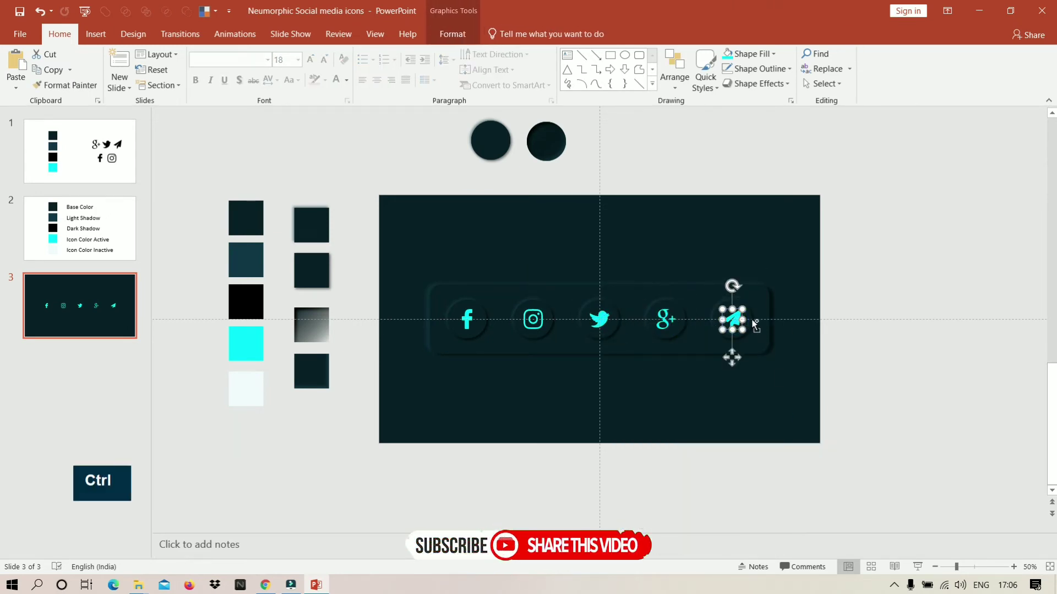
click(752, 320)
right_click(752, 320)
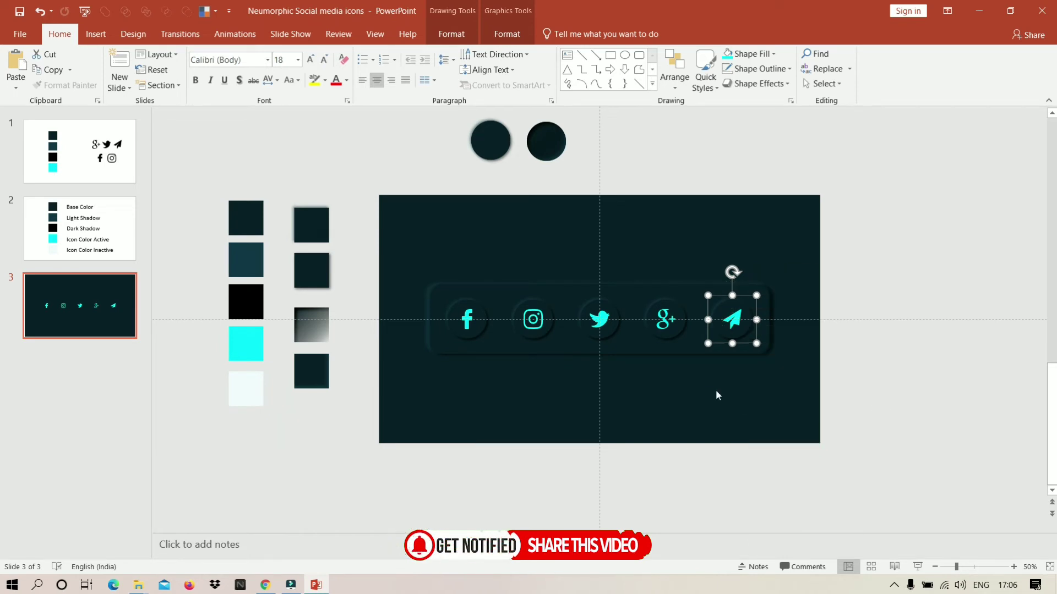
Duplicate slide 3 five times so the deck has eight icon-bar slides.
key(ctrl+d)
key(ctrl+d)
key(ctrl+d)
key(ctrl+d)
key(ctrl+d)
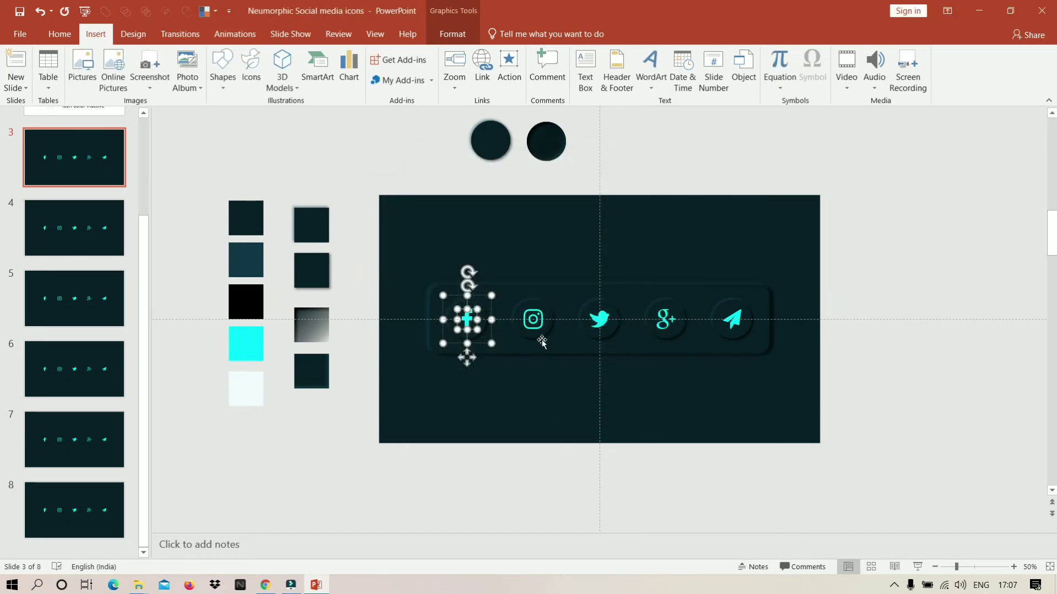
Link the remaining icons to slides 5, 7 and 8 via Hyperlink to Slide.
double_click(480, 252)
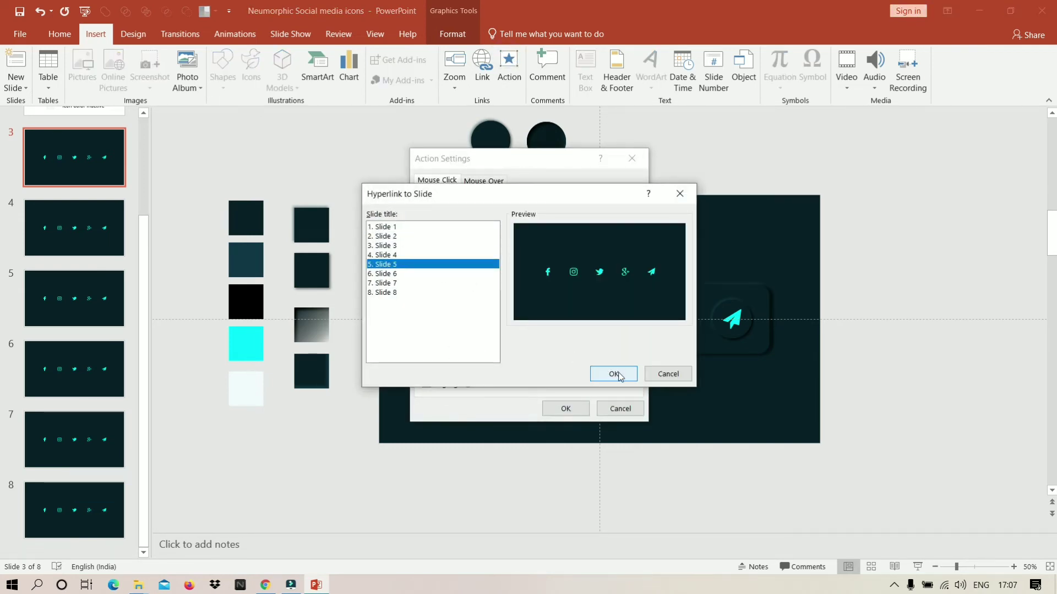
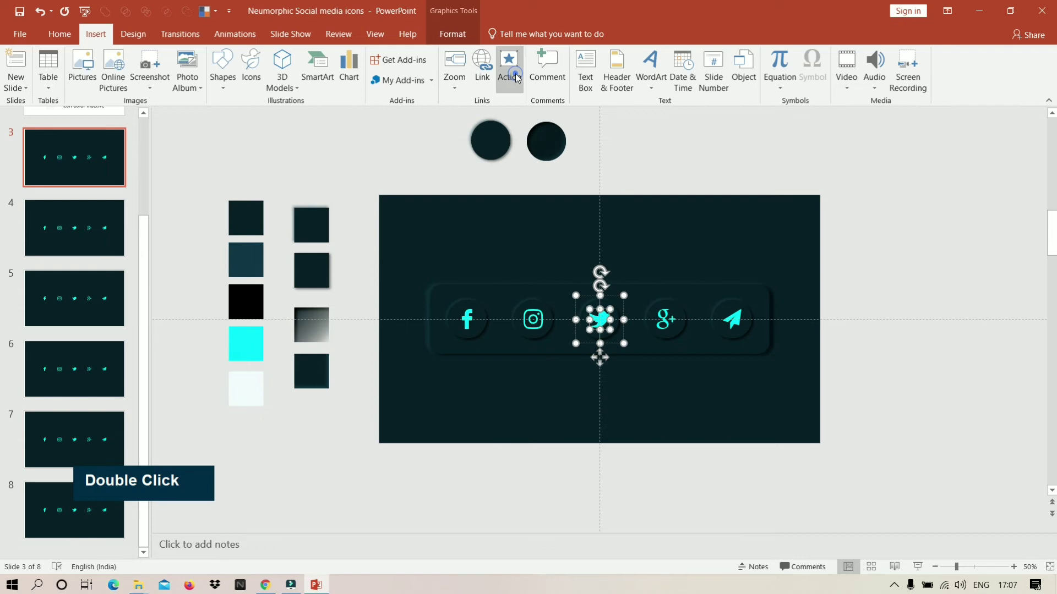
double_click(487, 252)
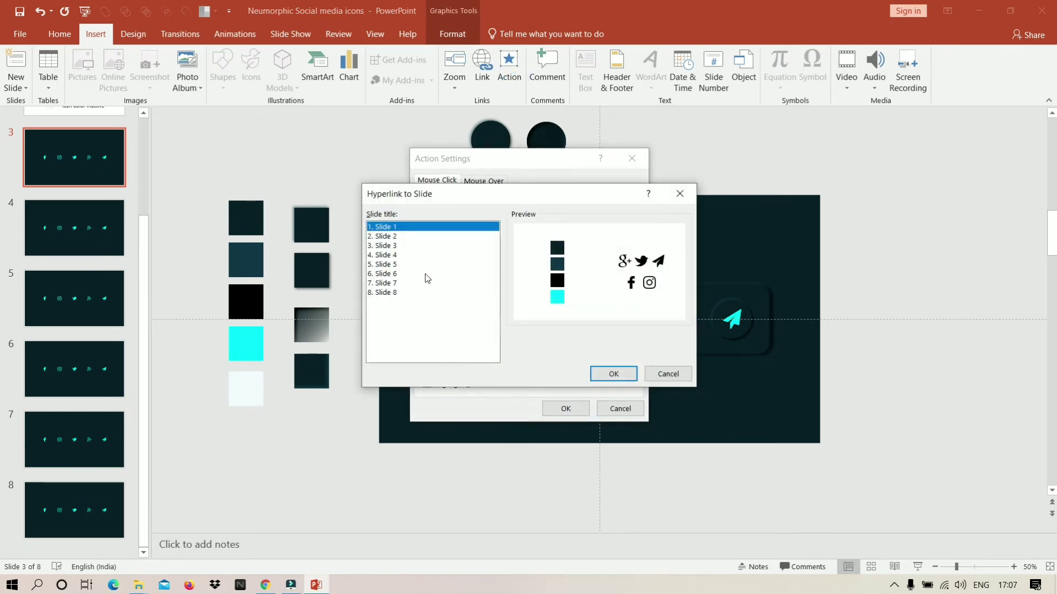
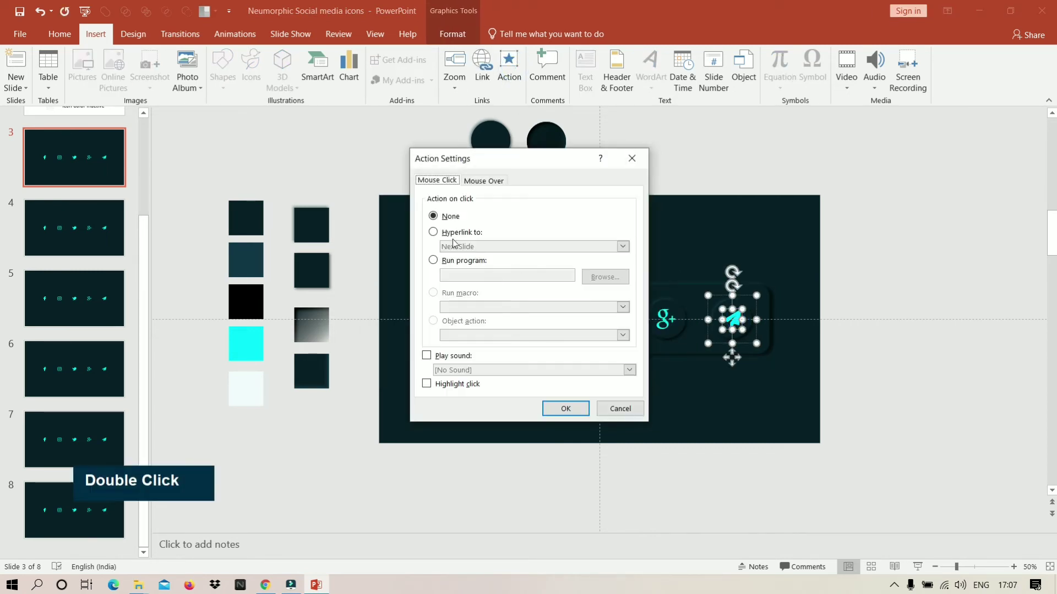
double_click(476, 252)
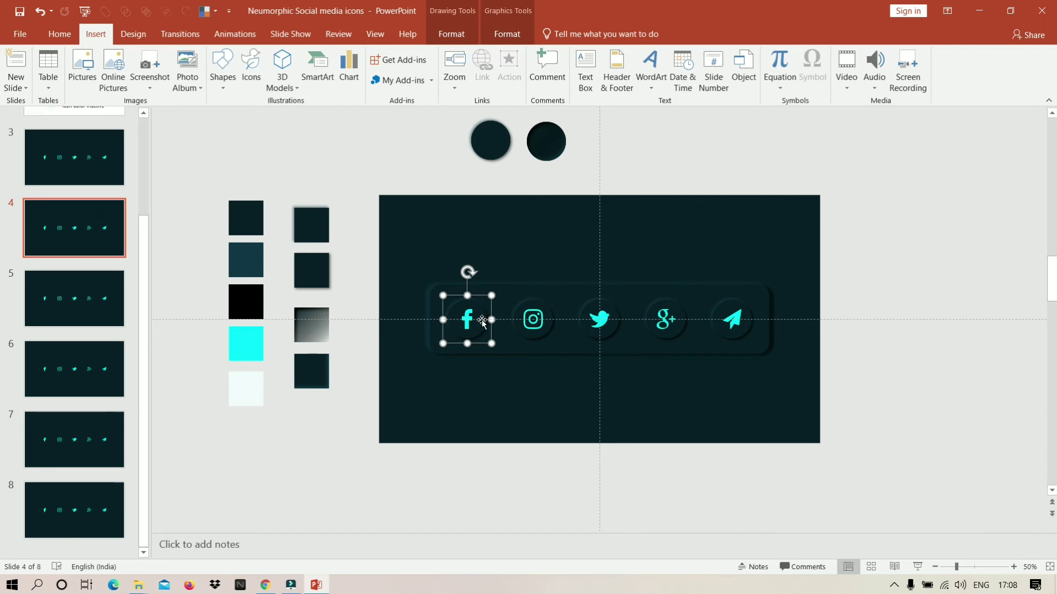
key(Delete)
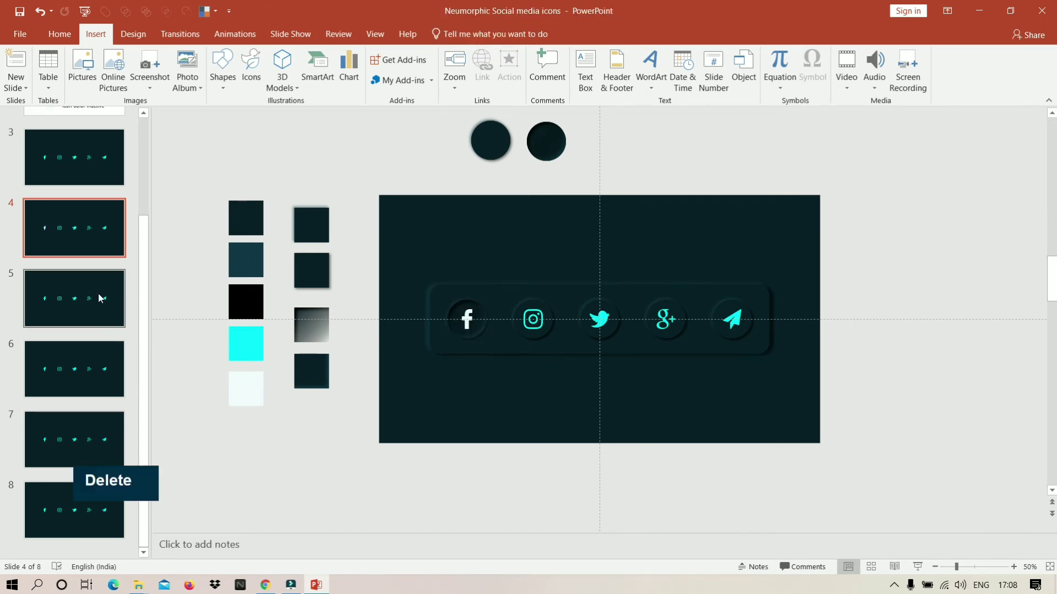
key(Delete)
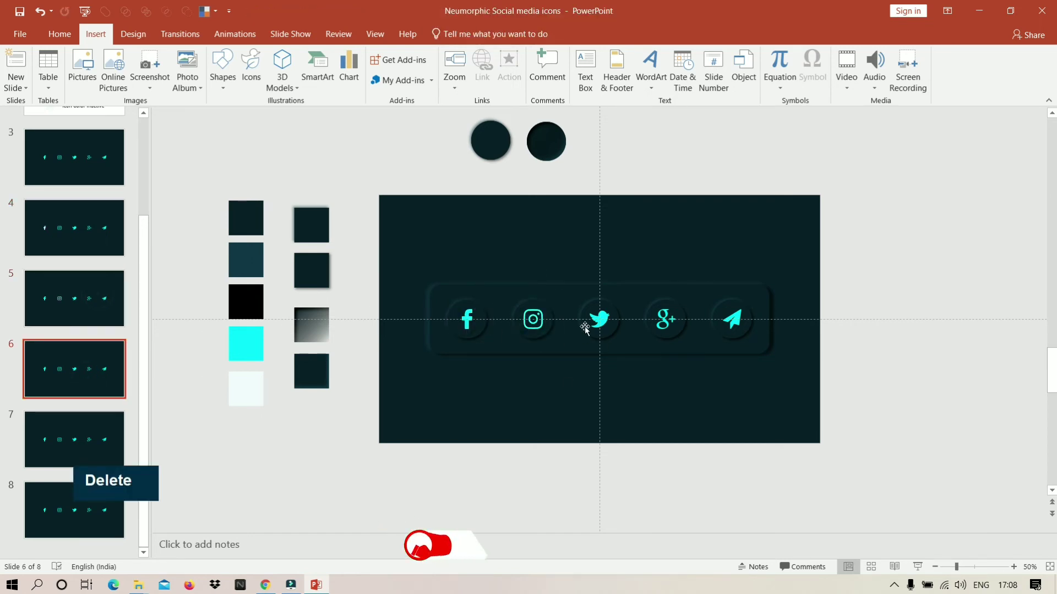
key(Delete)
key(Delete)
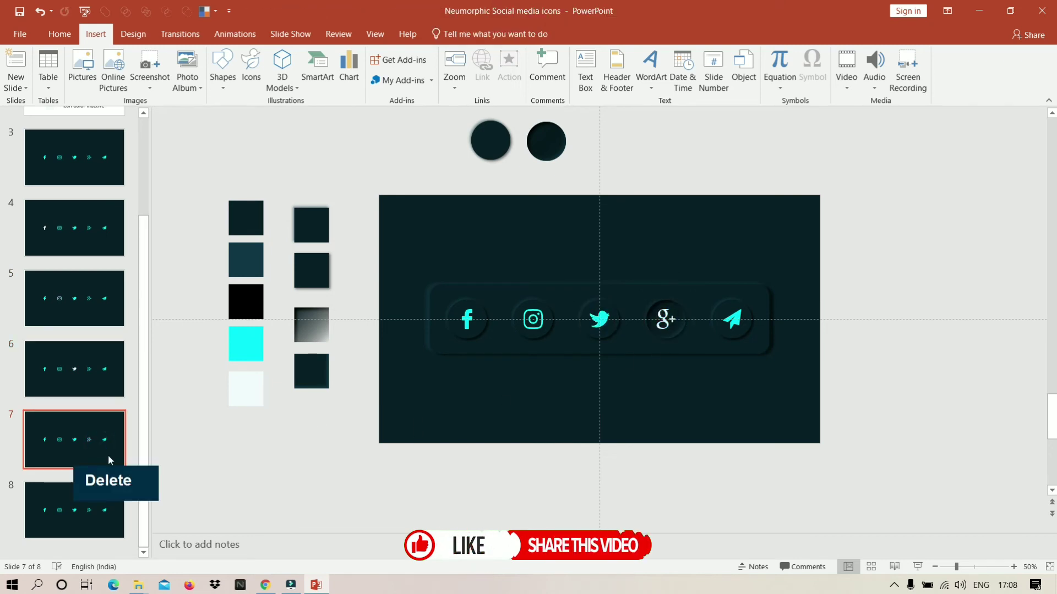
key(Delete)
double_click(77, 169)
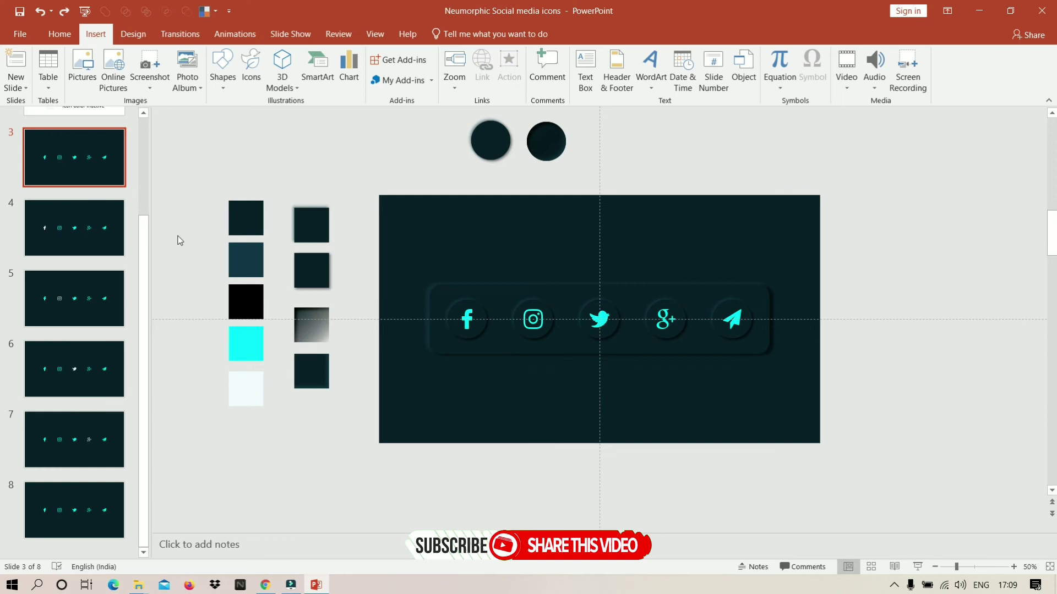
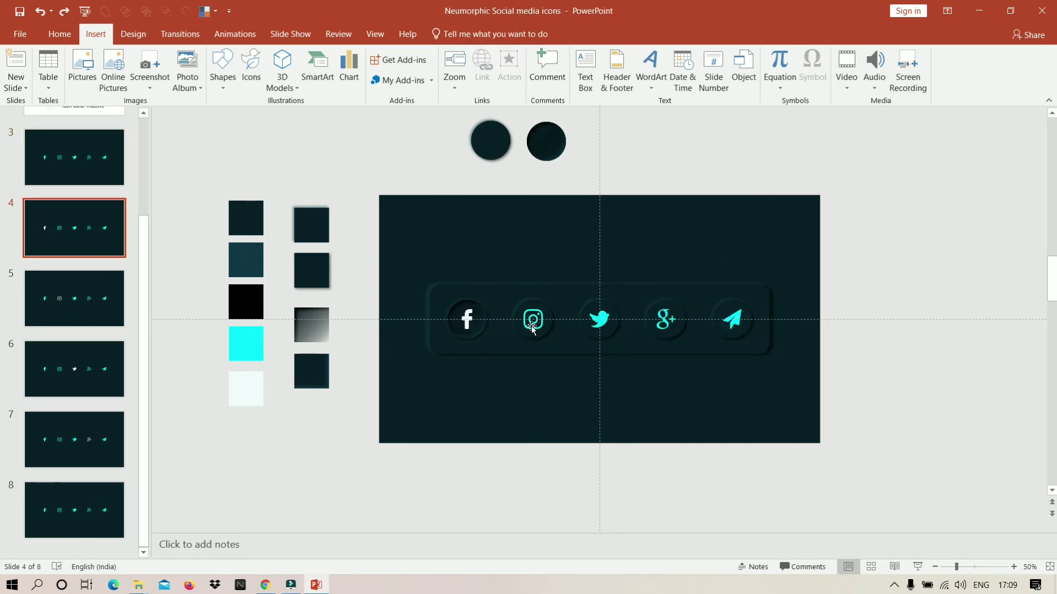
key(Delete)
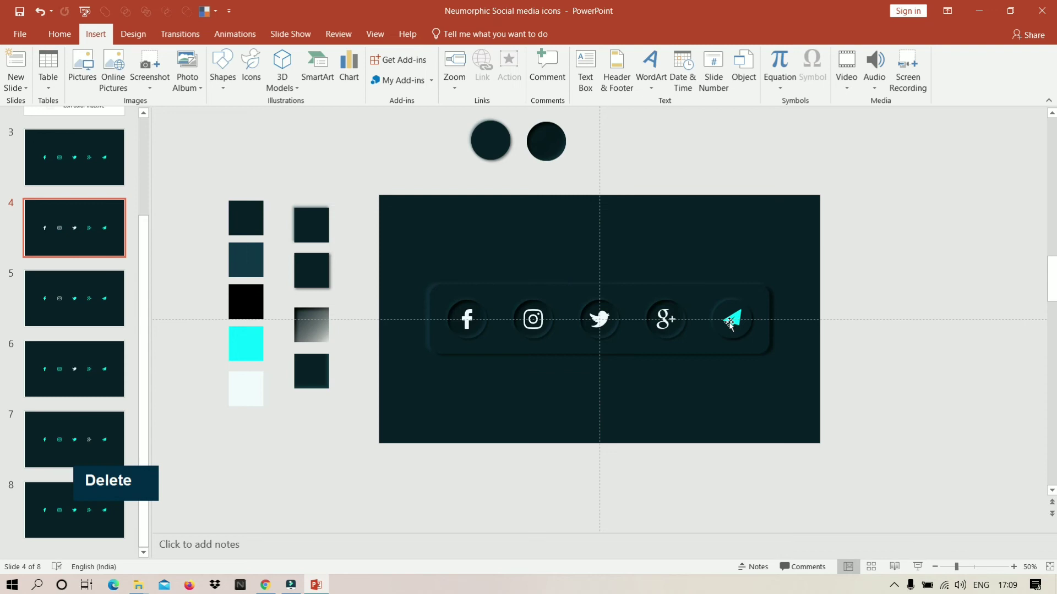
key(ctrl+v)
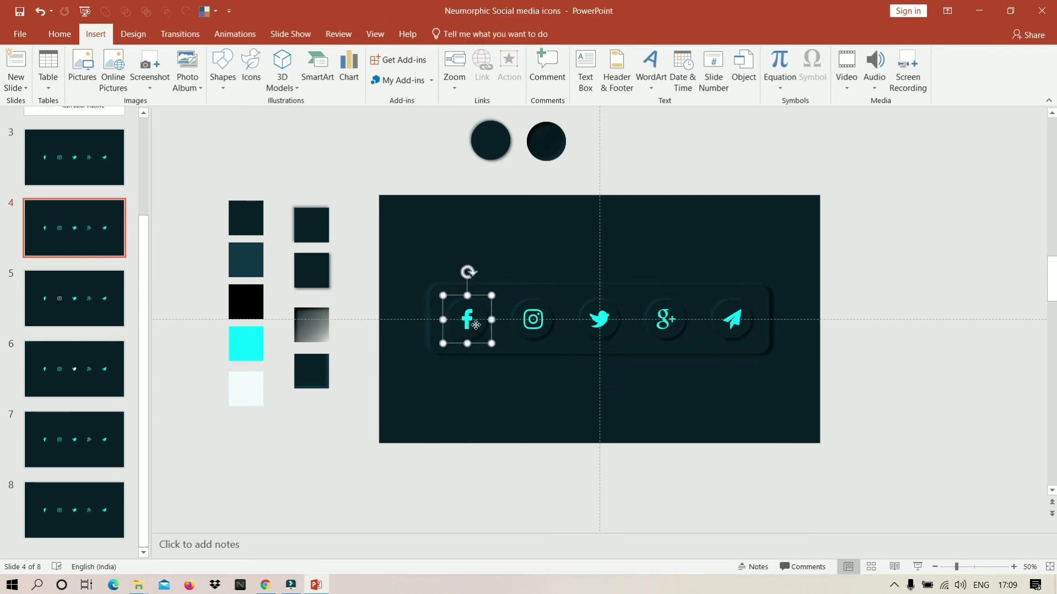
Replace the unlinked icons on slides 5 and 6 with pasted copies of the linked row.
key(Delete)
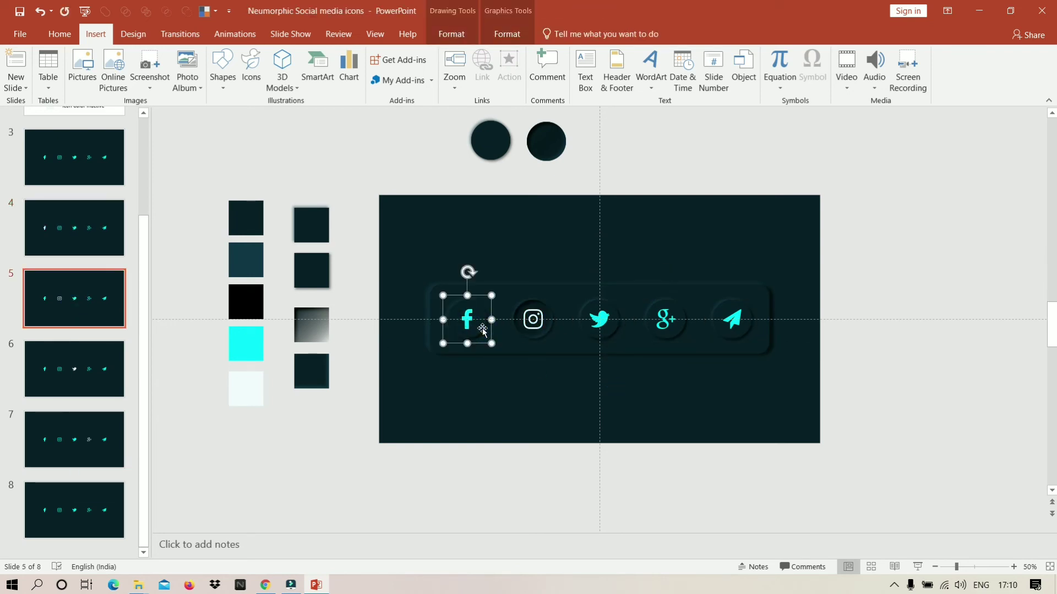
key(Delete)
key(ctrl+v)
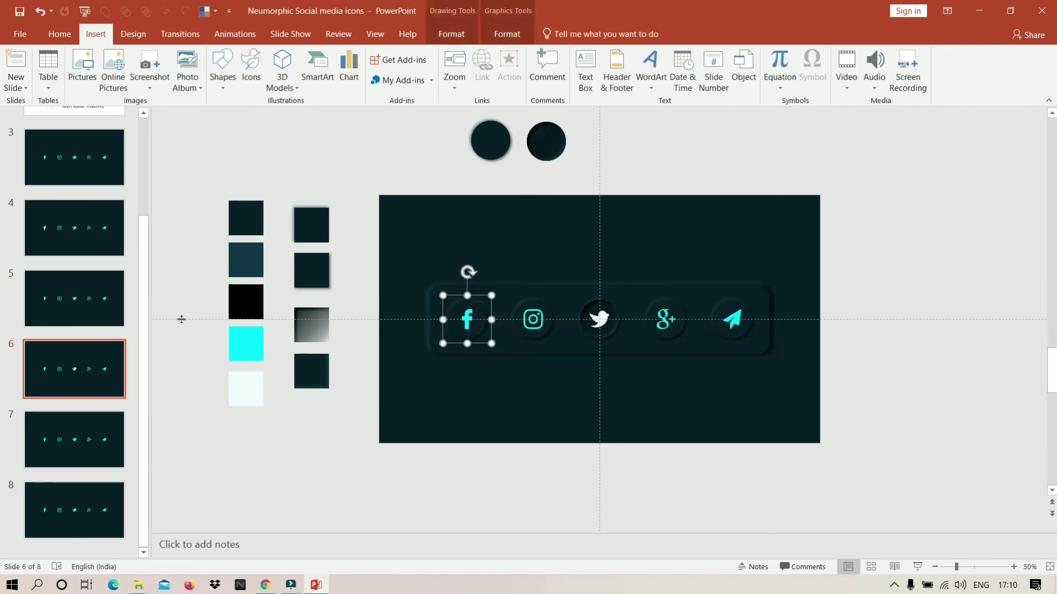
key(Delete)
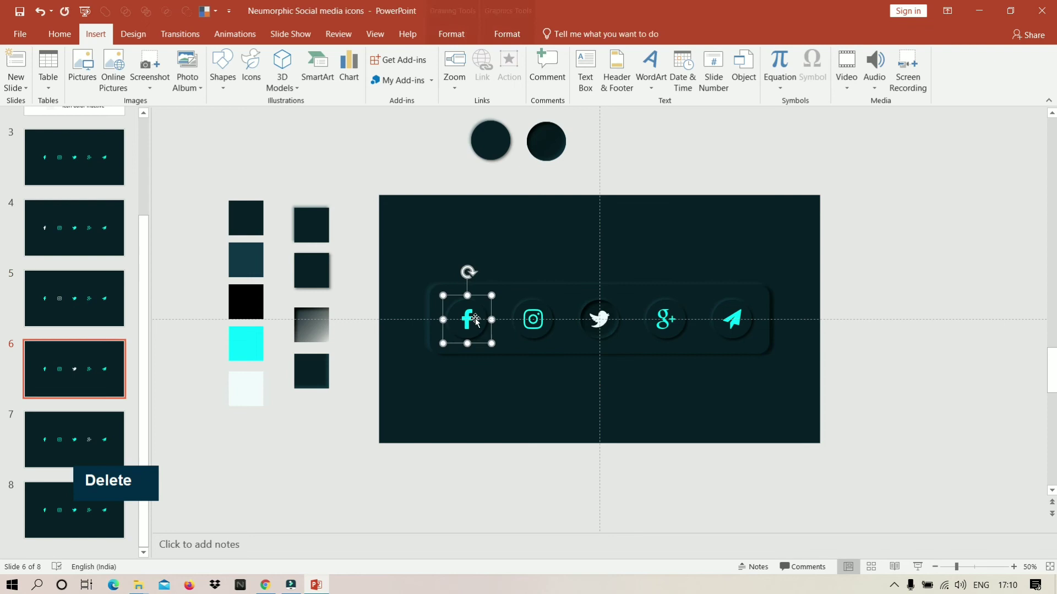
key(Delete)
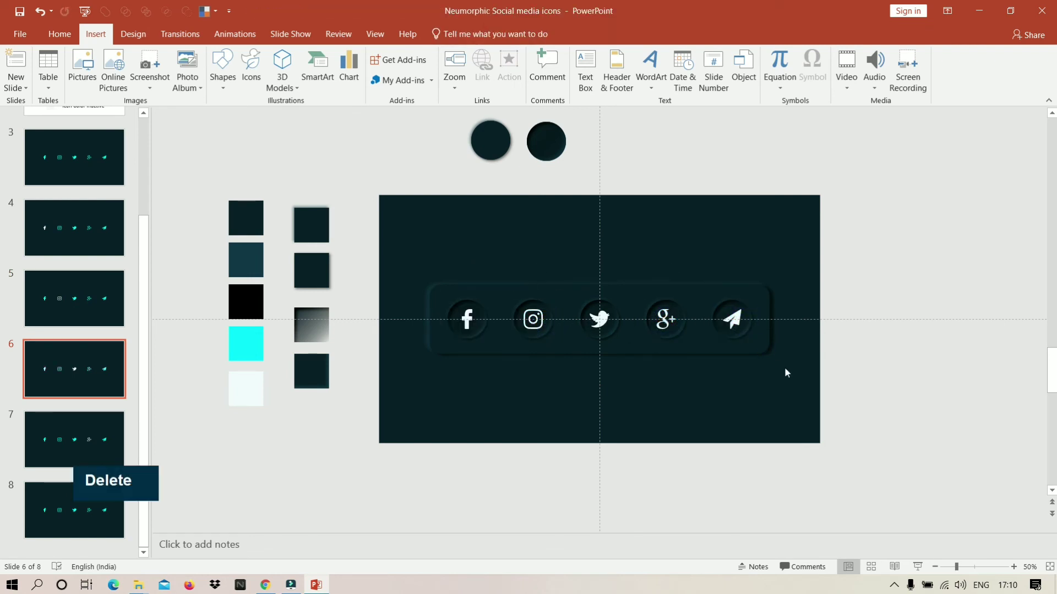
key(ctrl+v)
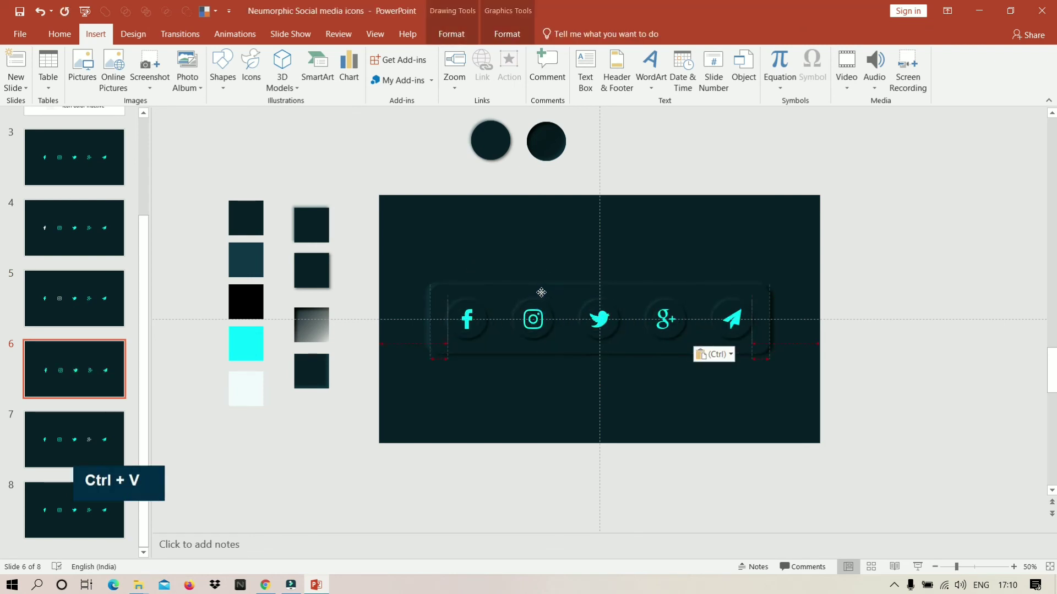
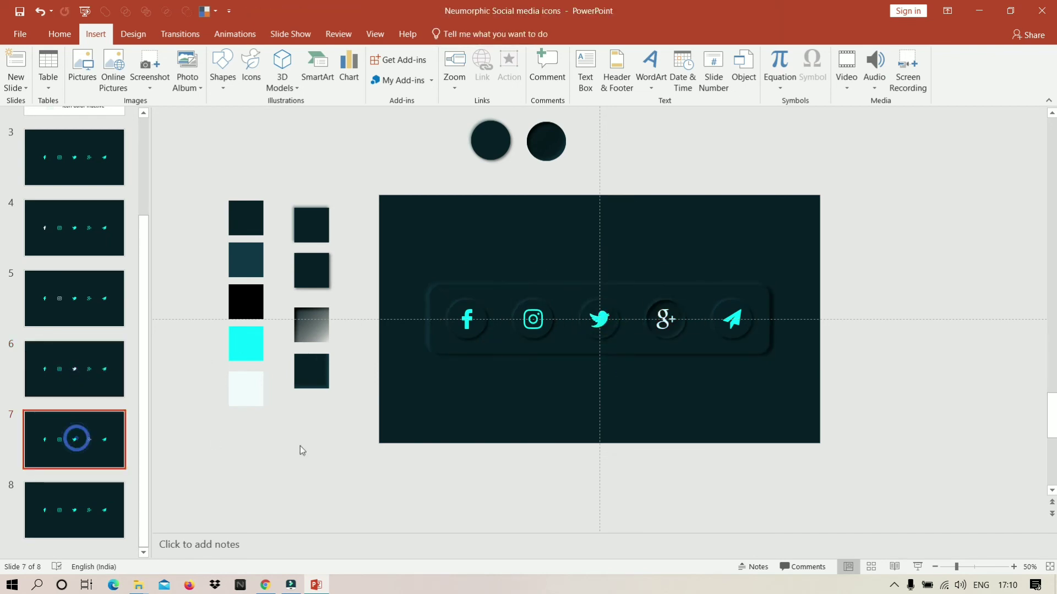
Paste the linked icon row onto slide 7 and reselect its icons inside the circles.
key(Delete)
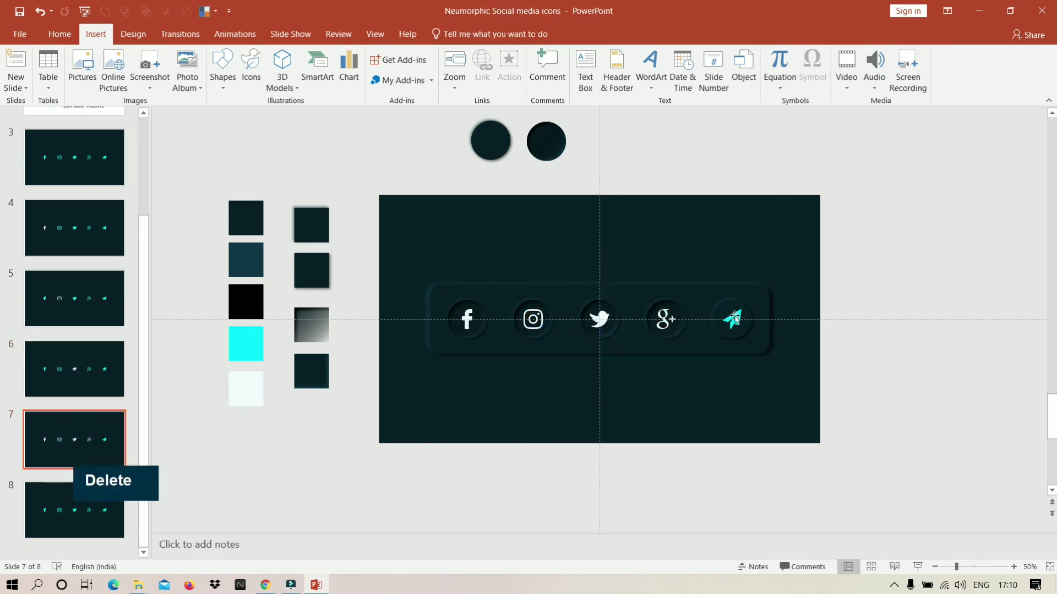
key(ctrl+v)
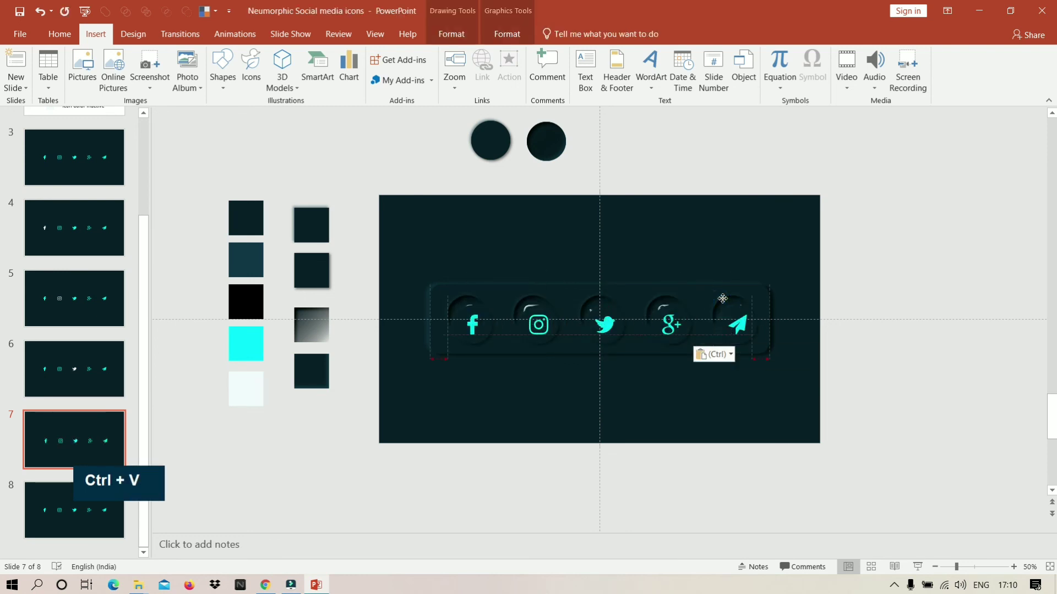
key(ctrl+z)
click(689, 328)
click(621, 335)
click(553, 337)
Clear slide 8's old icons and paste the linked cyan icon row onto its bar.
click(477, 340)
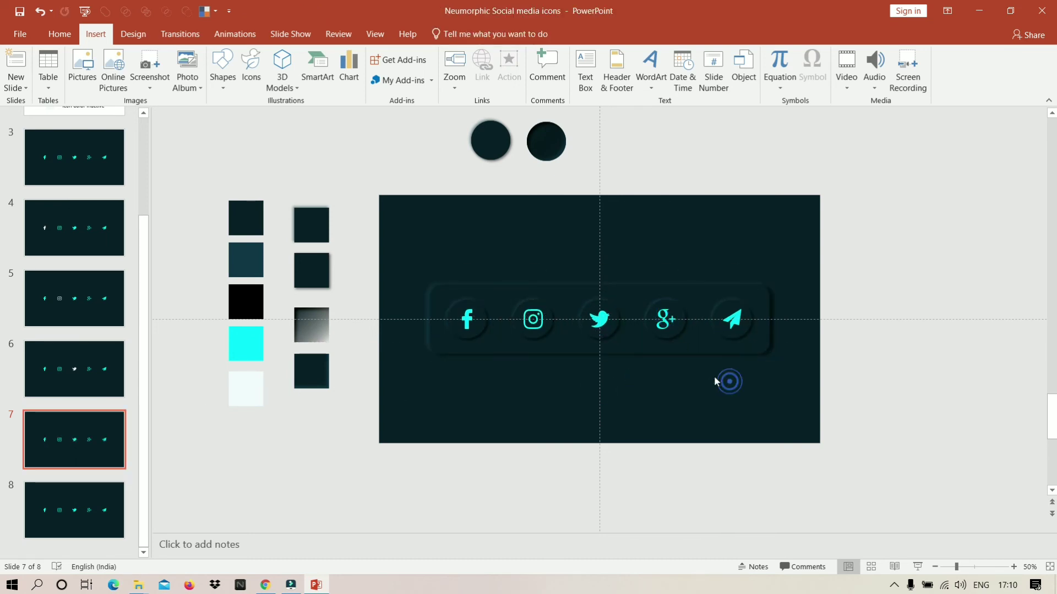
key(Delete)
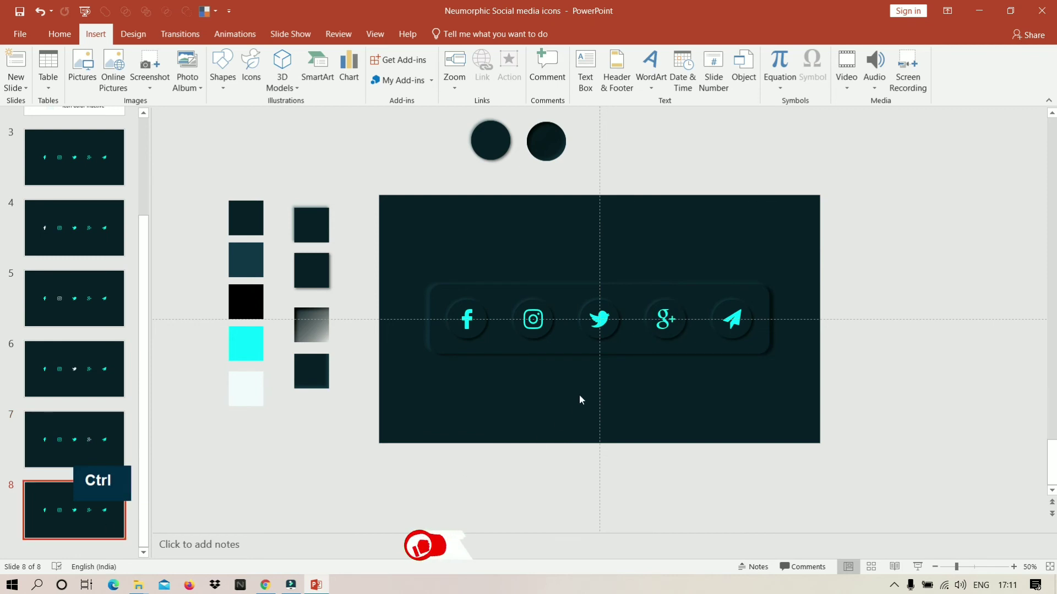
key(Delete)
key(ctrl+v)
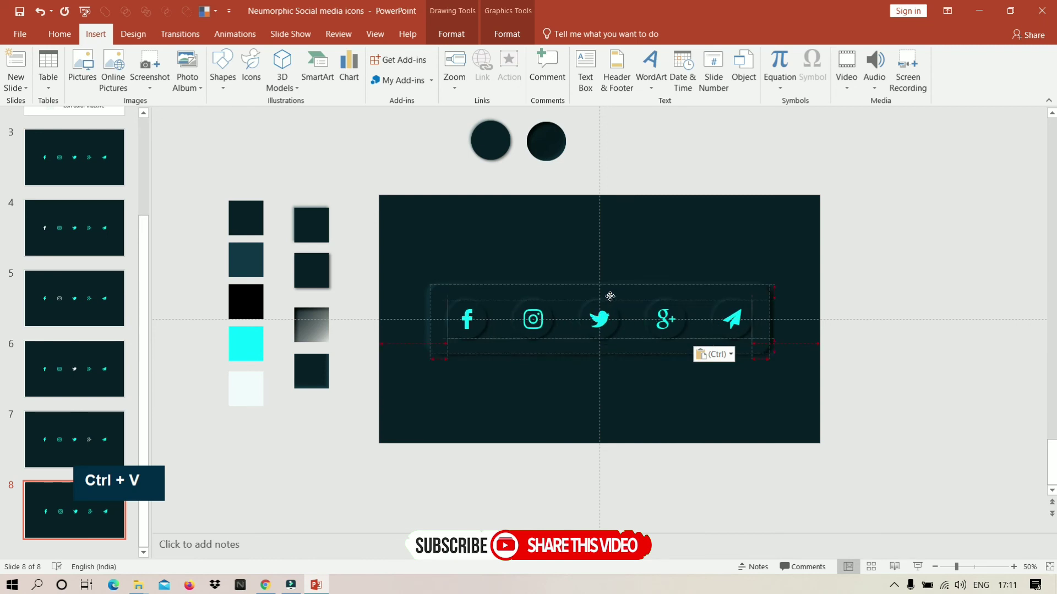